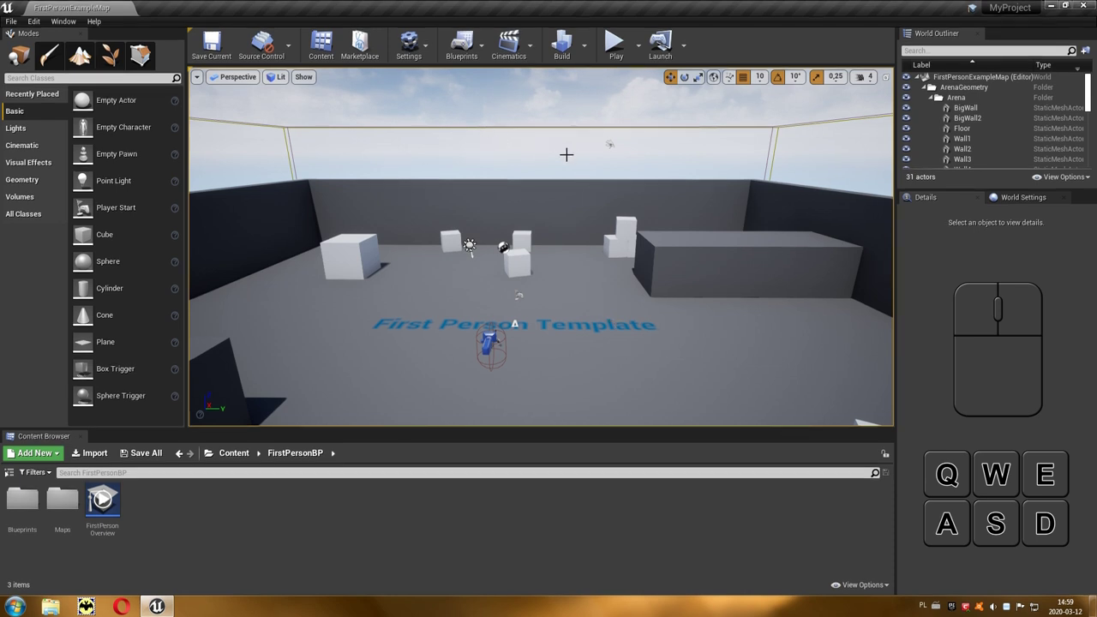
# - Turn the viewport camera across the arena and tilt it down over the floor lettering
pyautogui.moveTo(470, 242); pyautogui.dragTo(525, 269)
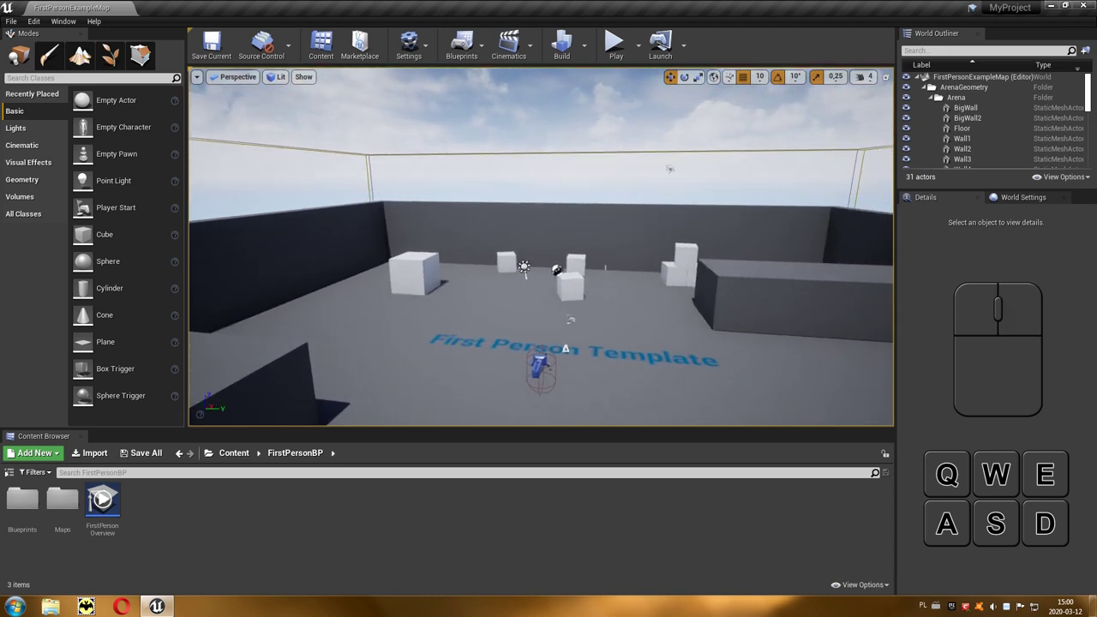
pyautogui.moveTo(525, 269); pyautogui.dragTo(507, 156)
# - Fly the camera forward into the arena and weave between the white boxes
pyautogui.press('w')
pyautogui.press('s')
pyautogui.press('w')
pyautogui.press('s')
pyautogui.press('a')
pyautogui.press('d')
pyautogui.press('a')
# - Raise the camera high above the arena for a view down over the floor
pyautogui.press('d')
pyautogui.press('q')
pyautogui.press('q')
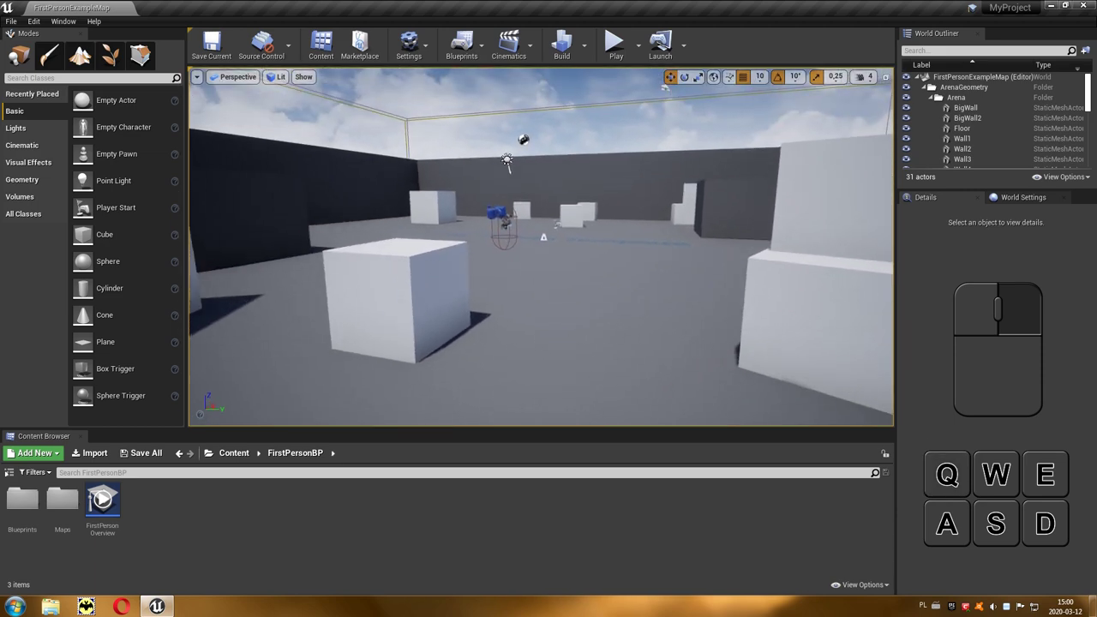
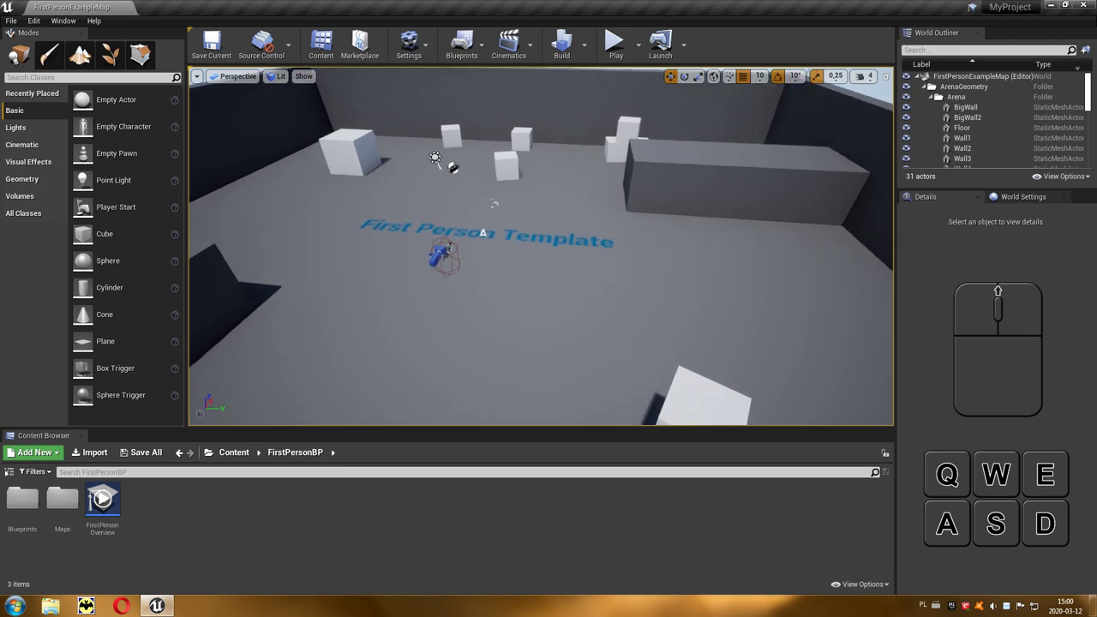
# - Zoom the camera in and out over the arena to frame the floor lettering
pyautogui.scroll(-3)
pyautogui.scroll(3)
pyautogui.scroll(-3)
pyautogui.scroll(-3)
pyautogui.scroll(3)
pyautogui.scroll(3)
# - Bring the camera down low beside the First Person Template text and slide along it
pyautogui.press('w')
pyautogui.press('s')
pyautogui.press('w')
pyautogui.scroll(-3)
pyautogui.press('s')
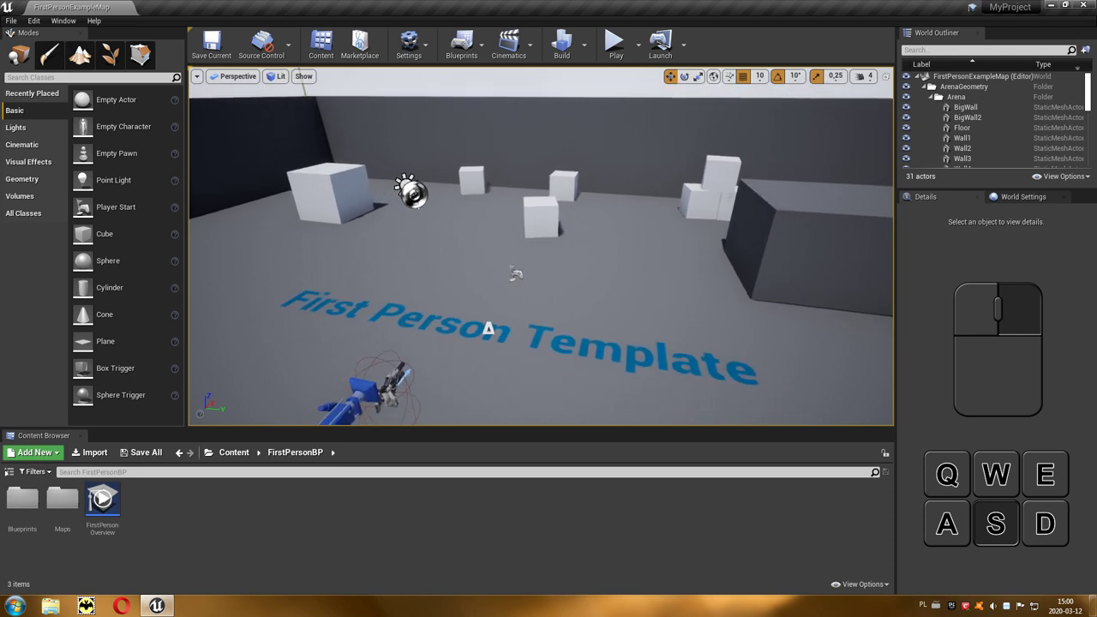
pyautogui.press('w')
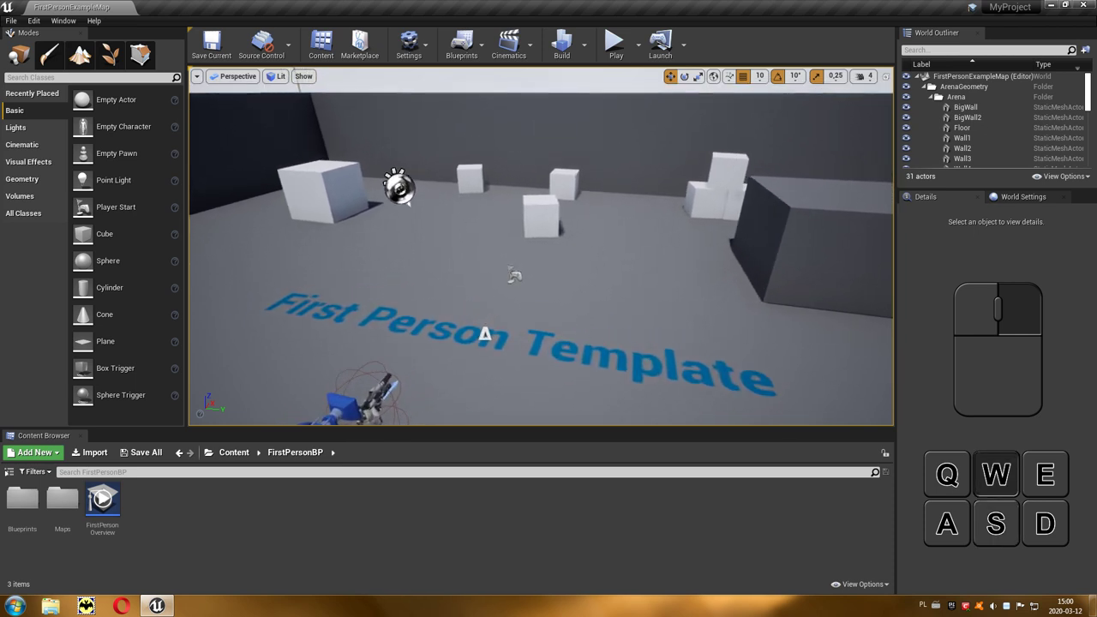
pyautogui.press('s')
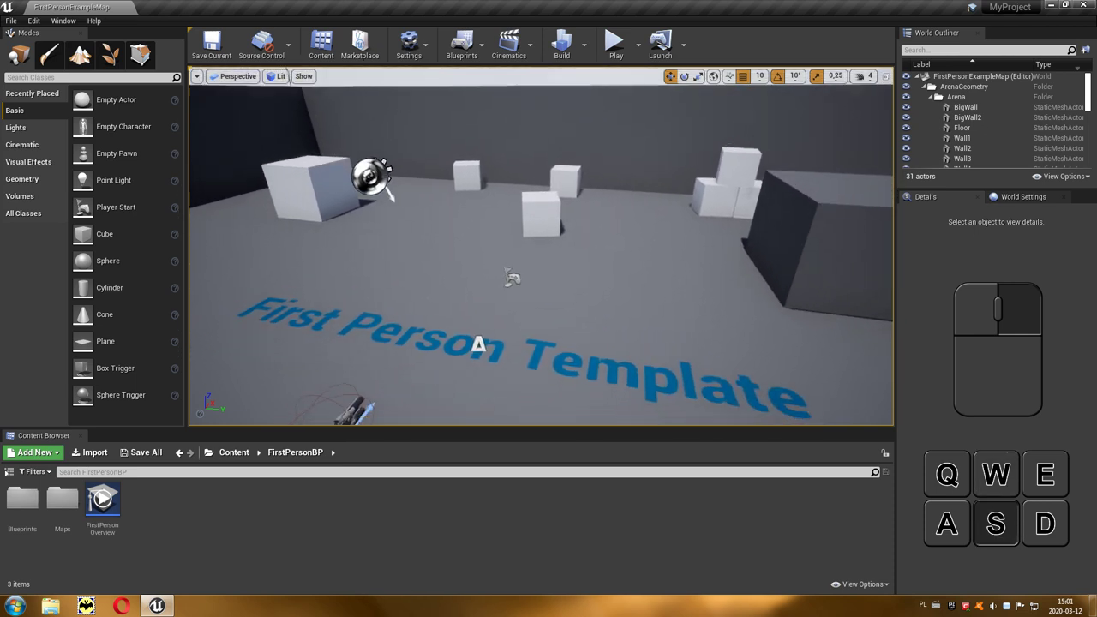